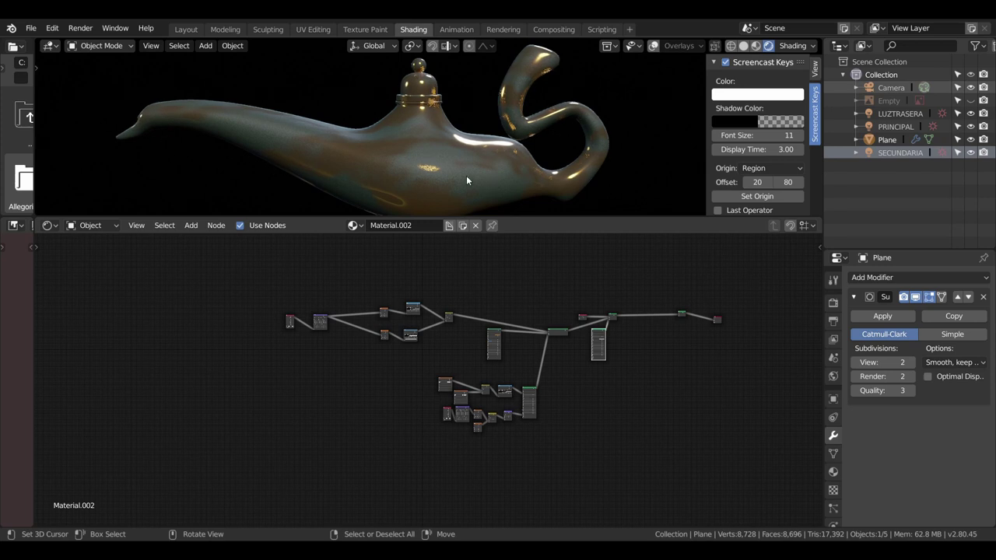
Reposition the right-hand Principled BSDF down-left below the final Mix Shader while zooming around the node tree.
key("space")
scroll("up", 3)
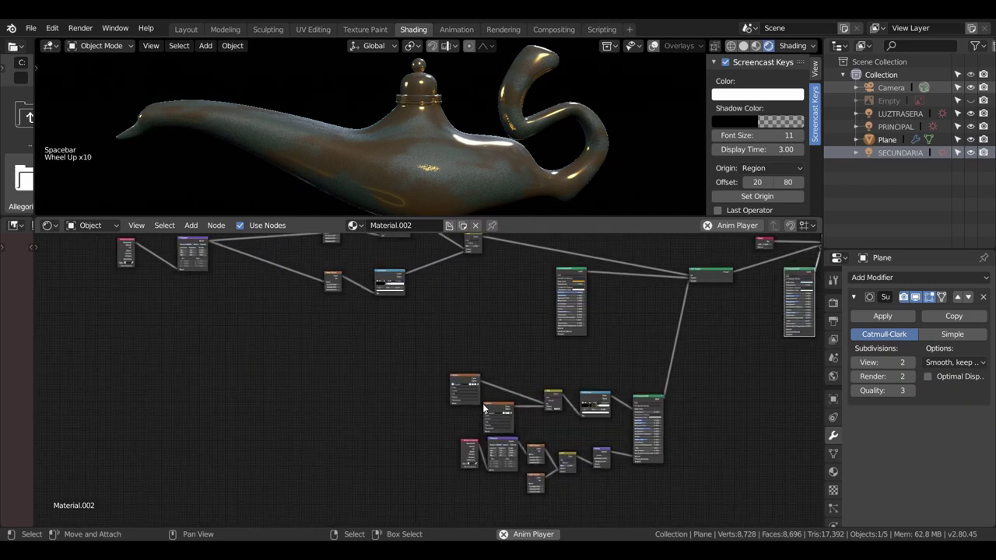
scroll("up", 3)
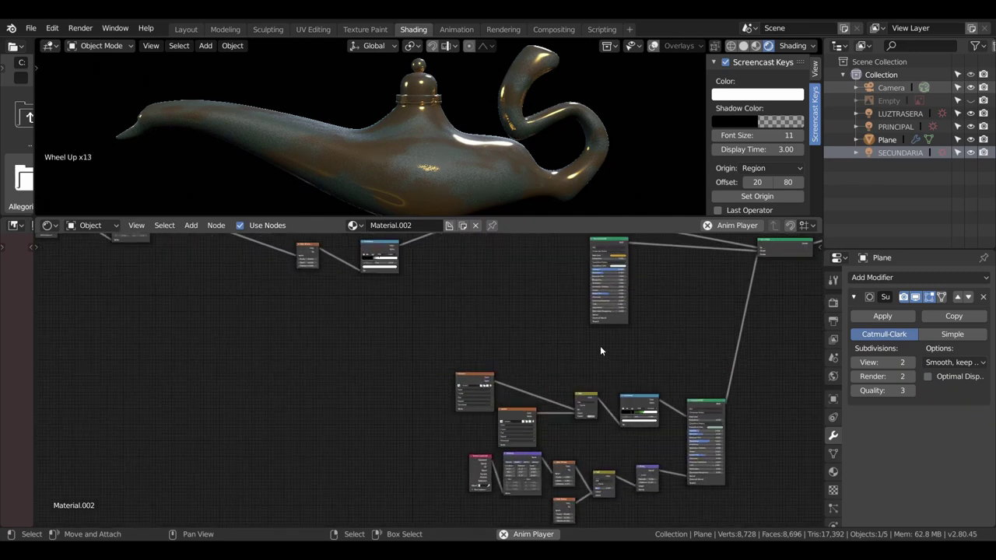
scroll("down", 3)
scroll("down", 3)
scroll("down", 3)
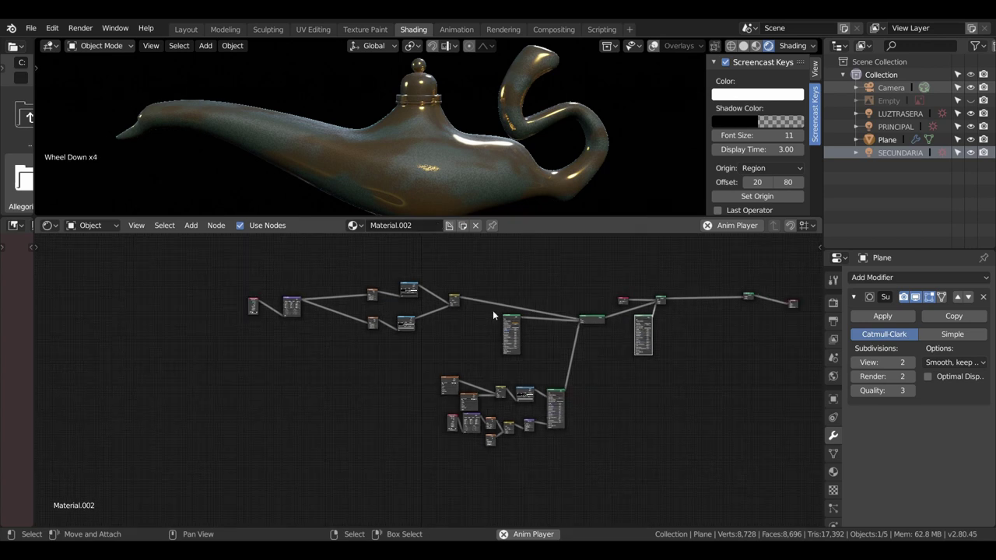
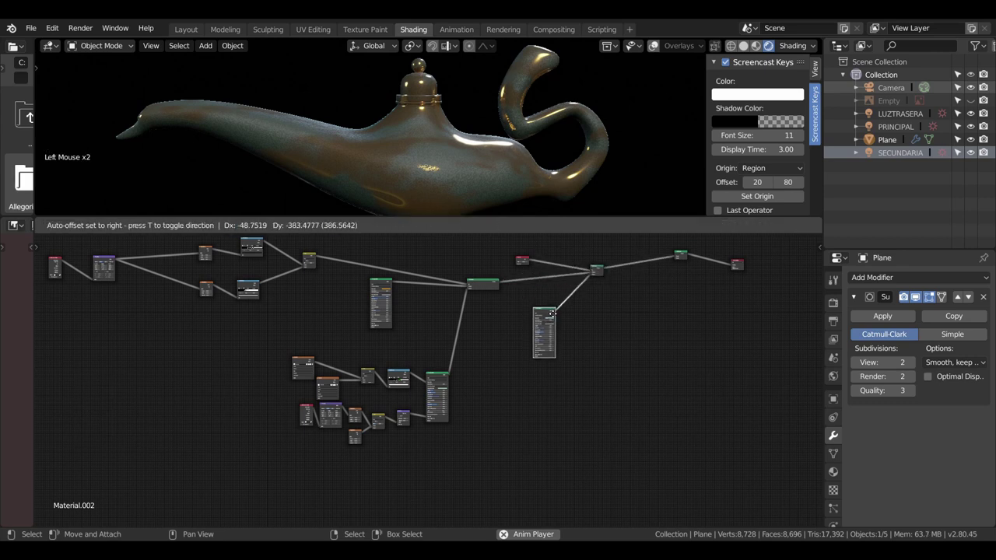
scroll("up", 3)
scroll("up", 3)
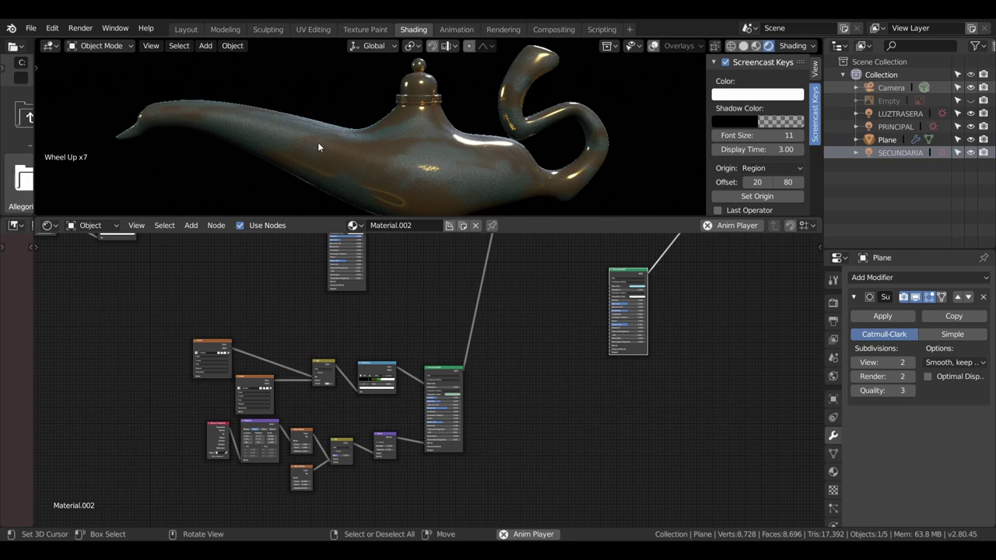
scroll("down", 3)
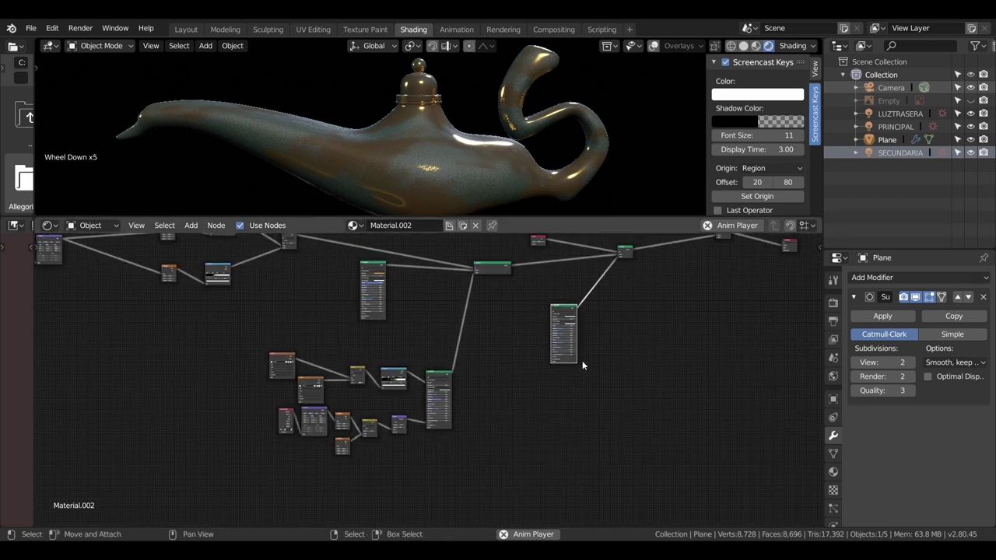
scroll("down", 3)
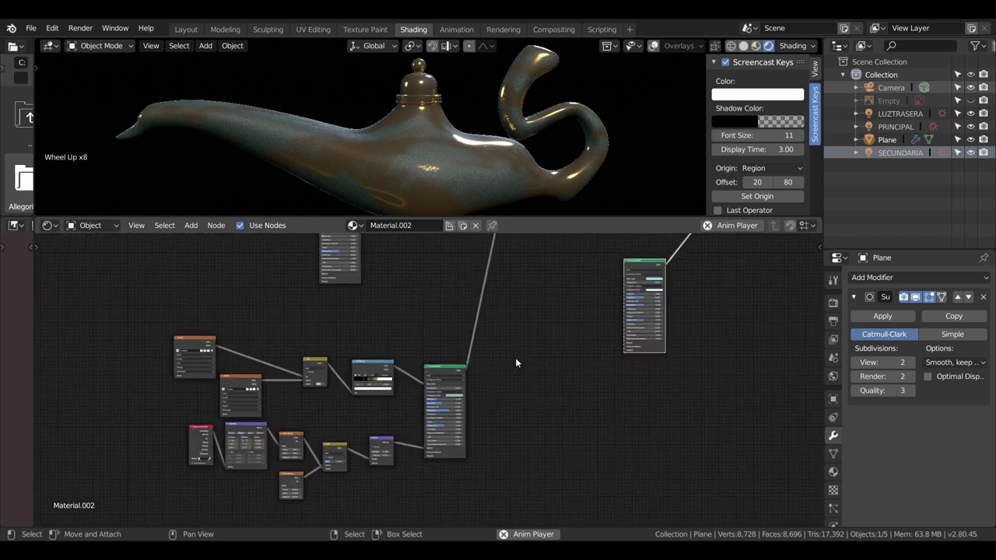
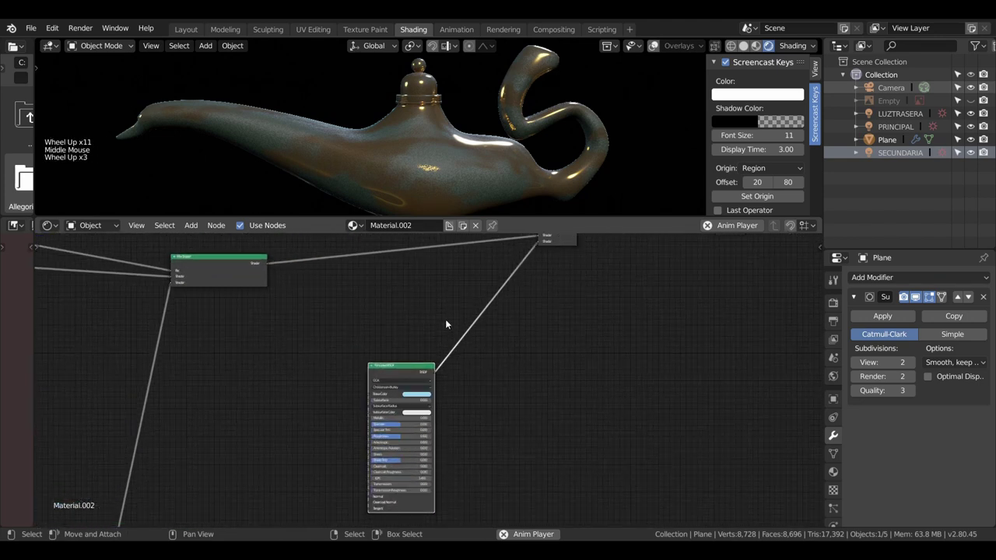
Pan the node editor to view the Fresnel, final Mix Shader and both Principled BSDF nodes together.
middle_click(449, 316)
scroll("up", 3)
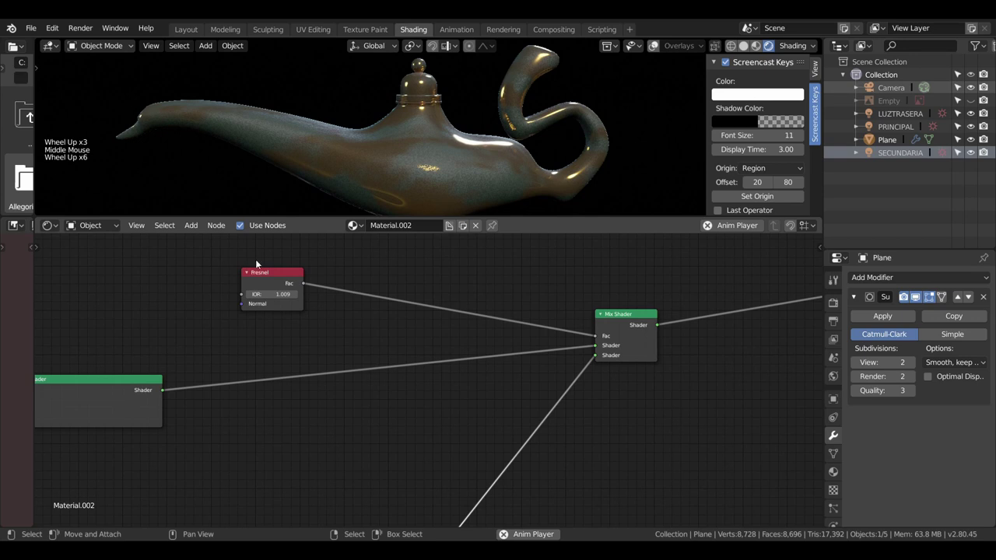
scroll("down", 3)
middle_click(375, 374)
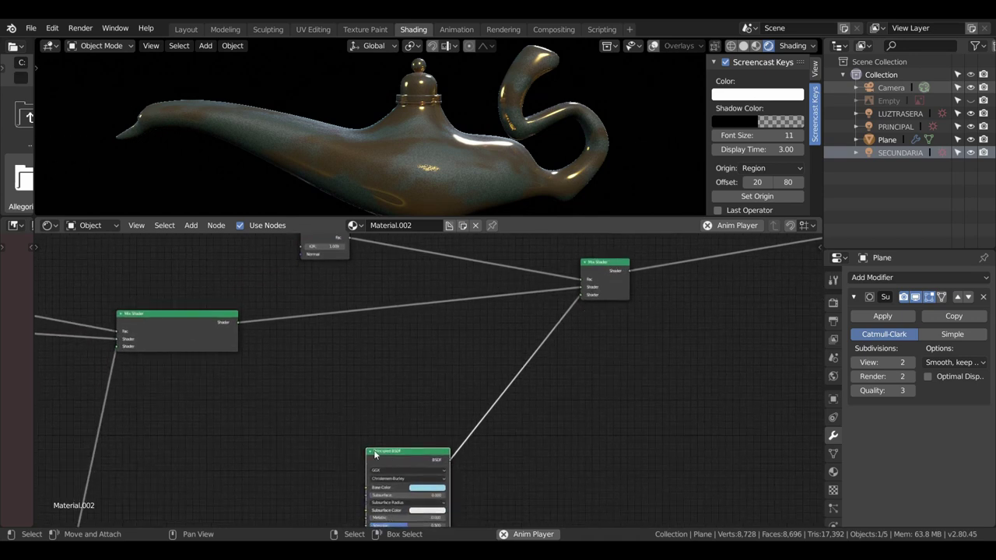
scroll("down", 3)
scroll("down", 3)
middle_click(404, 405)
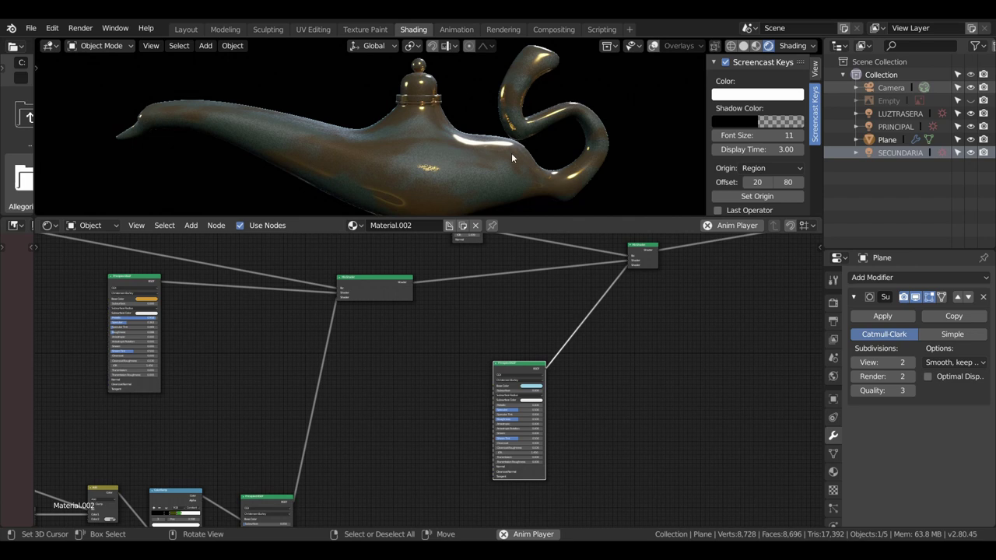
scroll("down", 3)
Remove the lower Principled BSDF from the final Mix Shader so the grainy metallic highlights disappear.
middle_click(526, 317)
scroll("up", 3)
middle_click(577, 324)
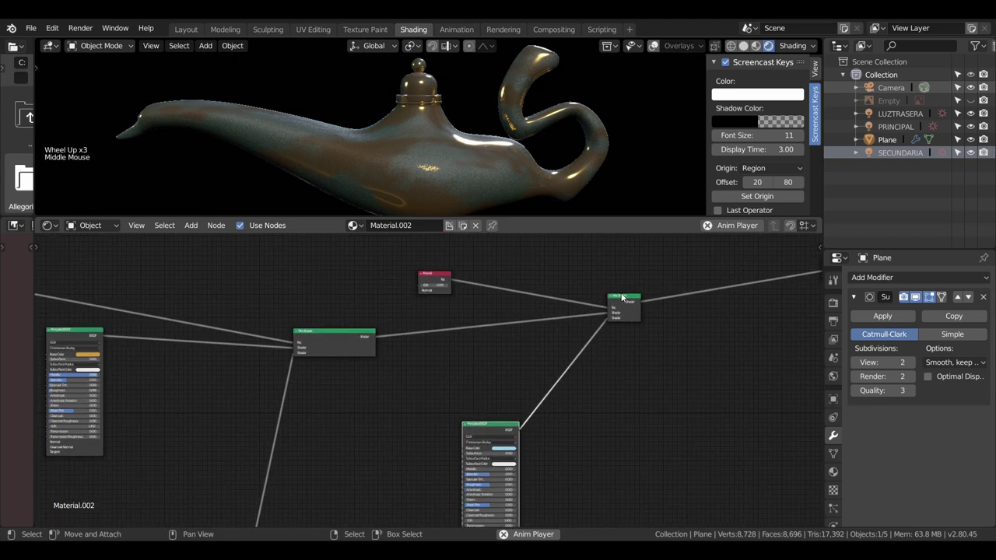
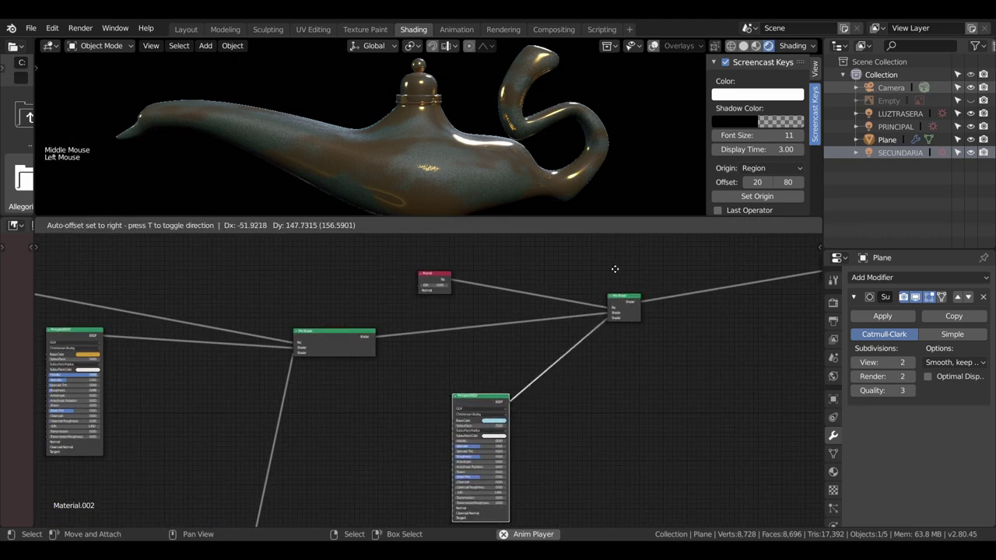
key("Delete")
scroll("down", 3)
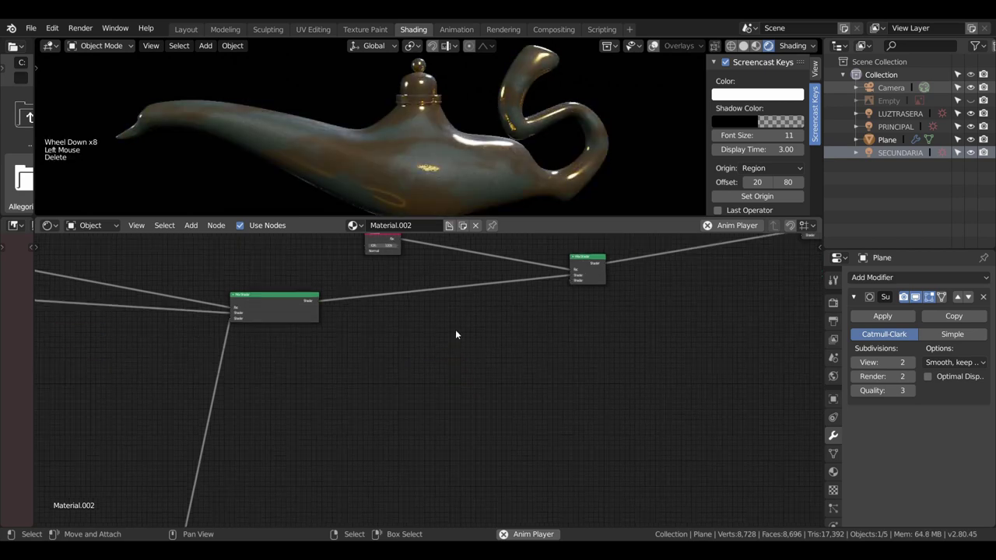
Add a Diffuse BSDF, wire it into the final Mix Shader and give it a pale bluish colour.
key("shift+a")
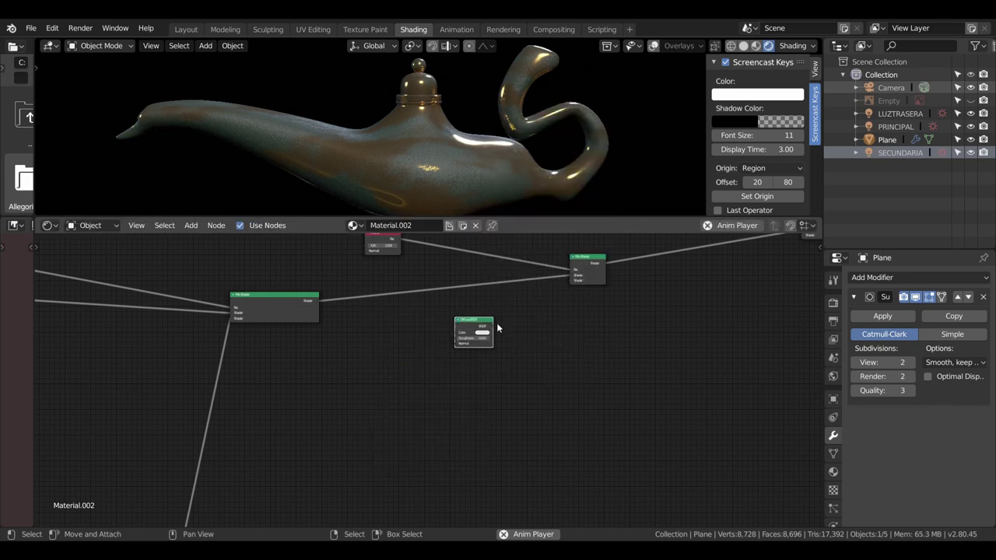
left_click(499, 327)
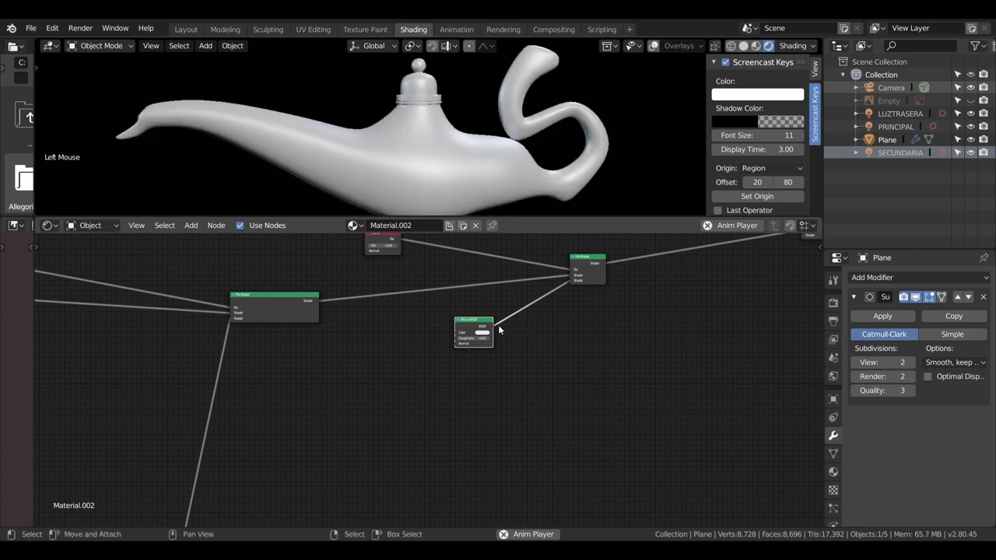
scroll("up", 3)
left_click(519, 306)
scroll("up", 3)
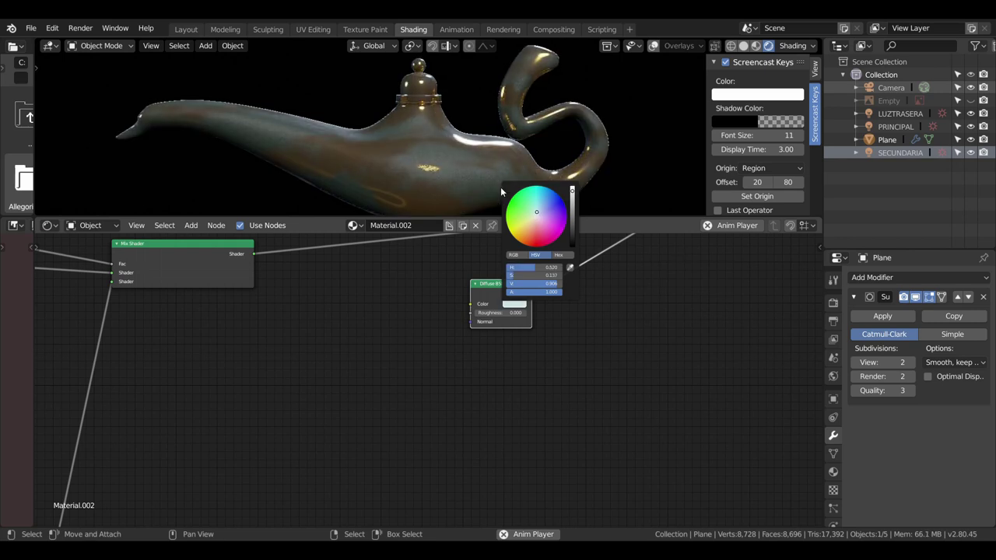
scroll("down", 3)
scroll("down", 3)
scroll("down", 3)
middle_click(534, 383)
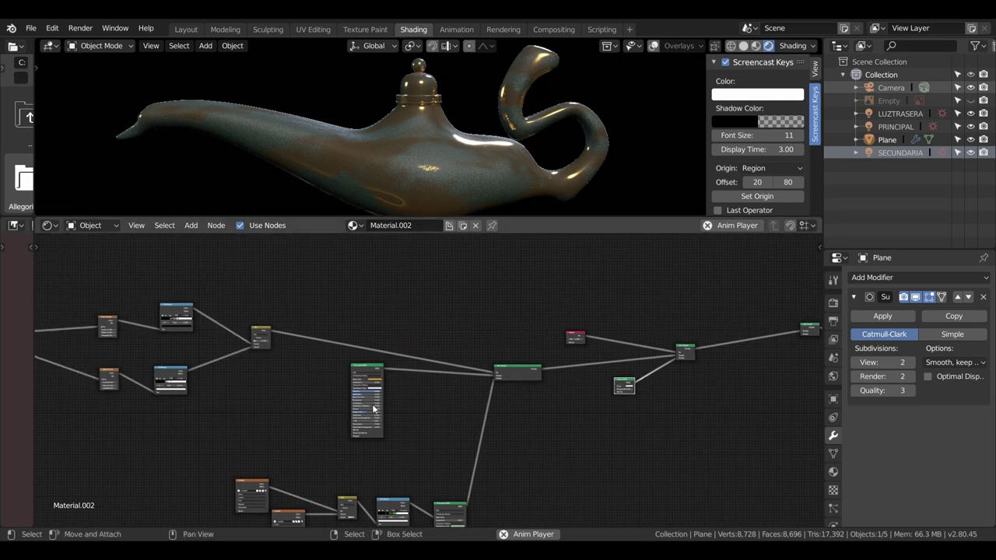
Move the small red input node up and right near the right-hand Mix Shader.
scroll("down", 3)
scroll("down", 3)
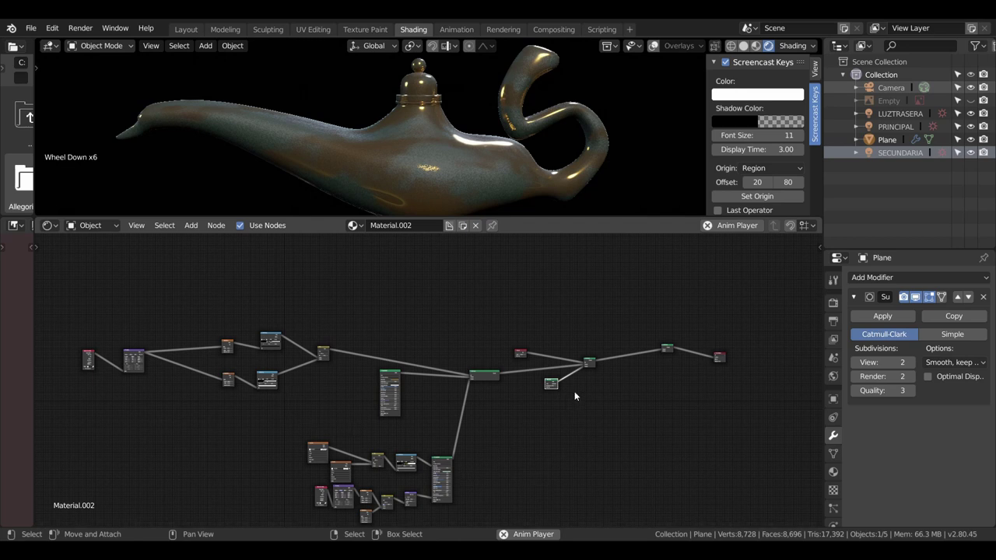
scroll("down", 3)
middle_click(569, 405)
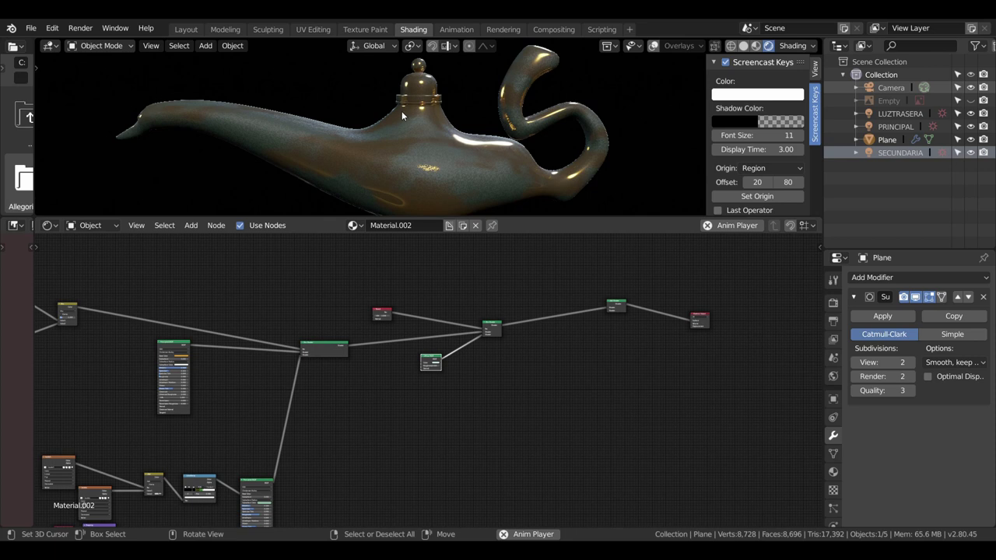
scroll("down", 3)
middle_click(449, 150)
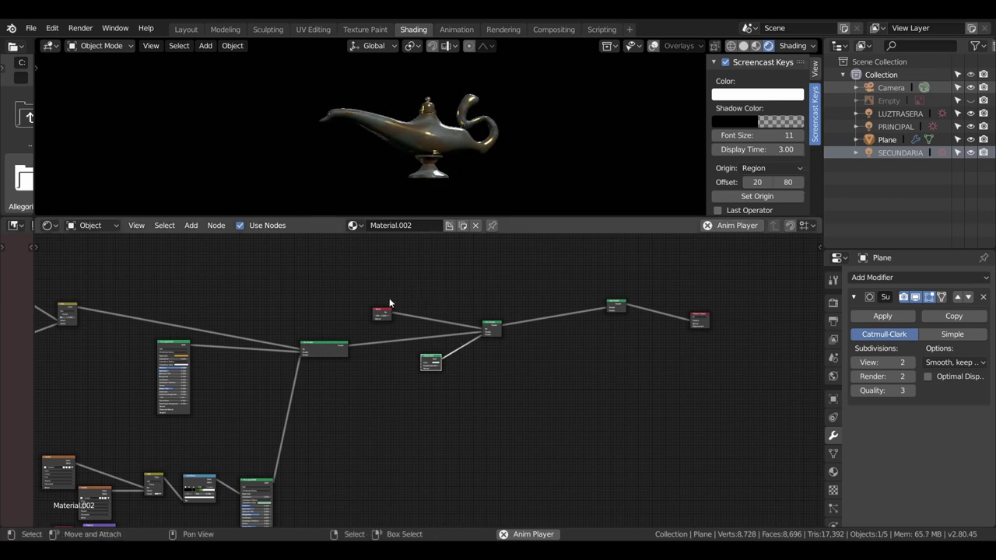
left_click(383, 312)
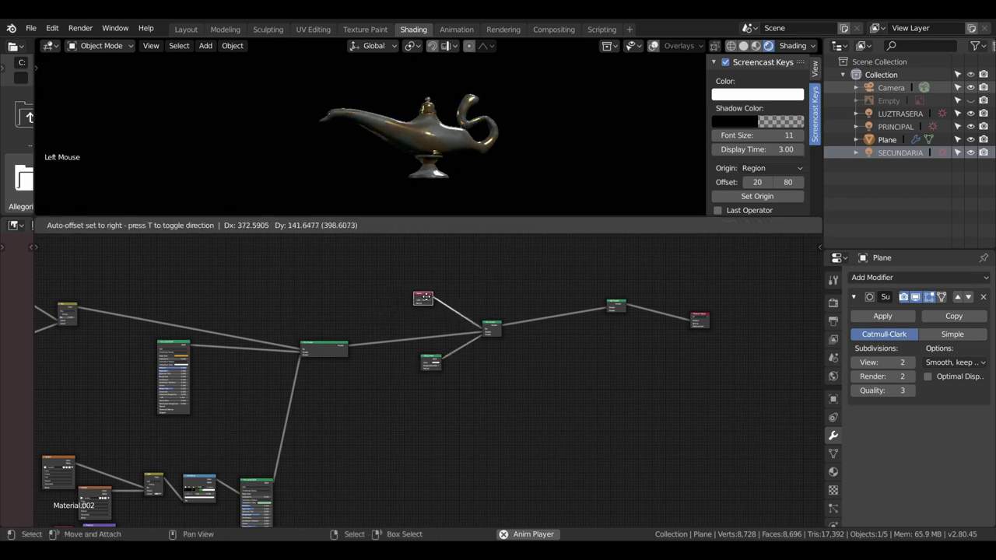
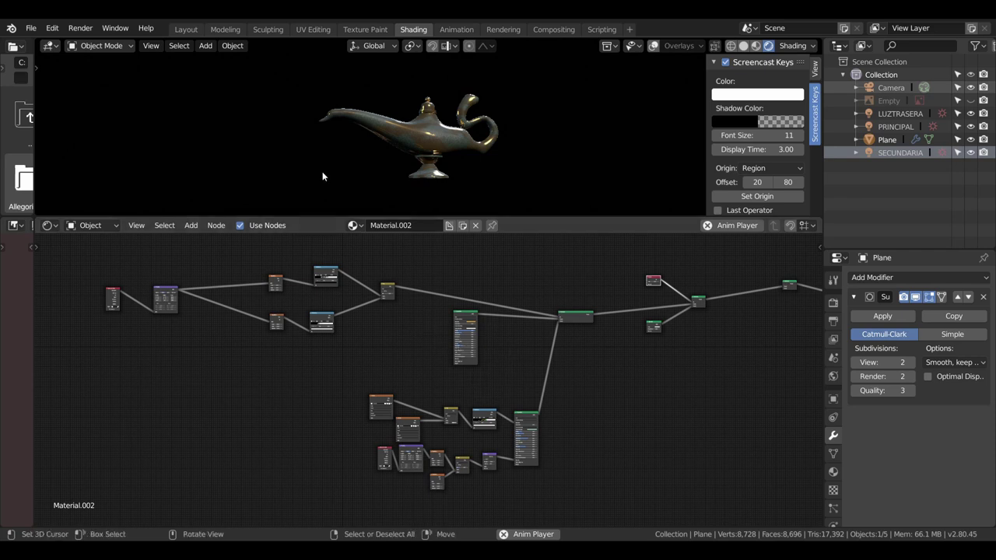
scroll("up", 3)
Pan and zoom across the whole node tree down to the lower texture node cluster.
middle_click(412, 152)
scroll("up", 3)
scroll("down", 3)
scroll("down", 3)
middle_click(500, 322)
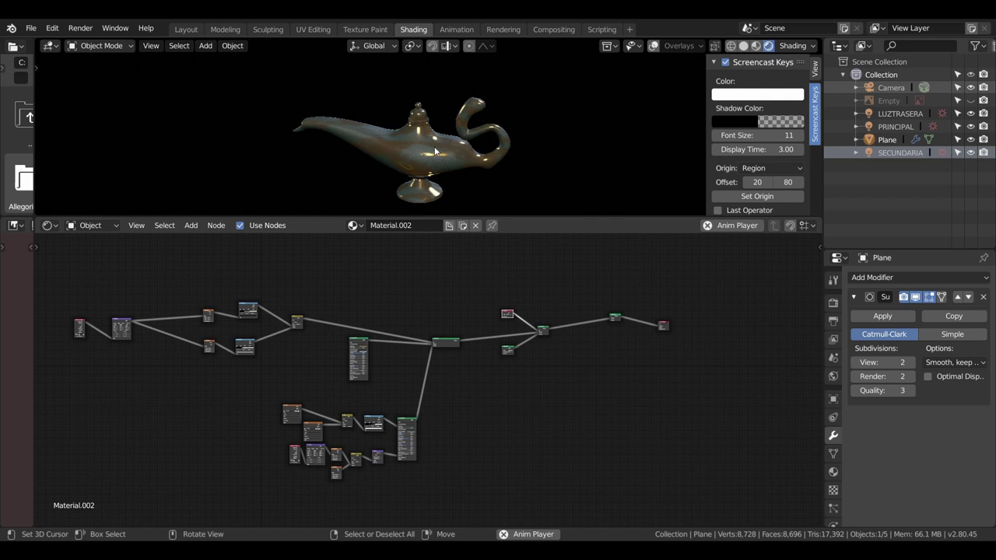
scroll("up", 3)
scroll("down", 3)
scroll("down", 3)
middle_click(464, 391)
scroll("down", 3)
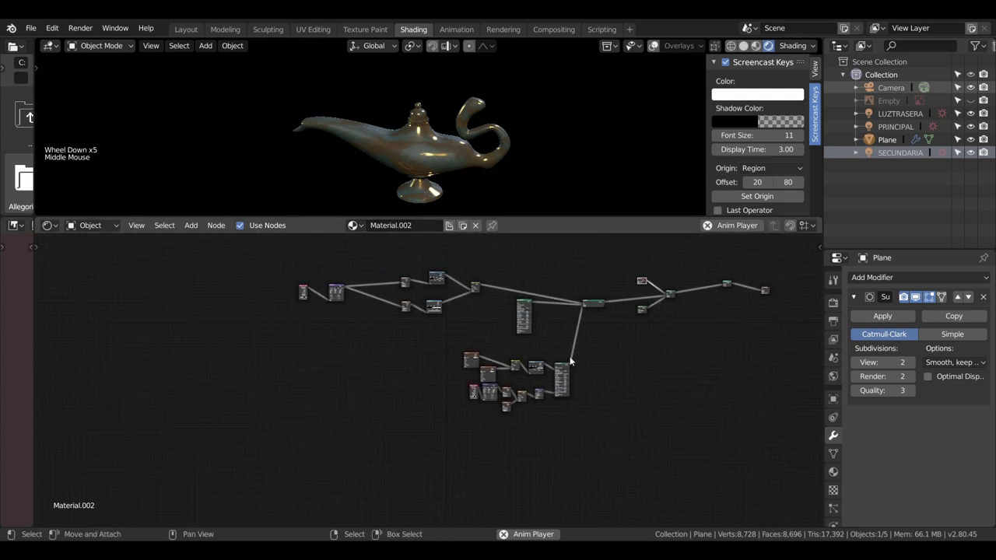
scroll("up", 3)
middle_click(429, 296)
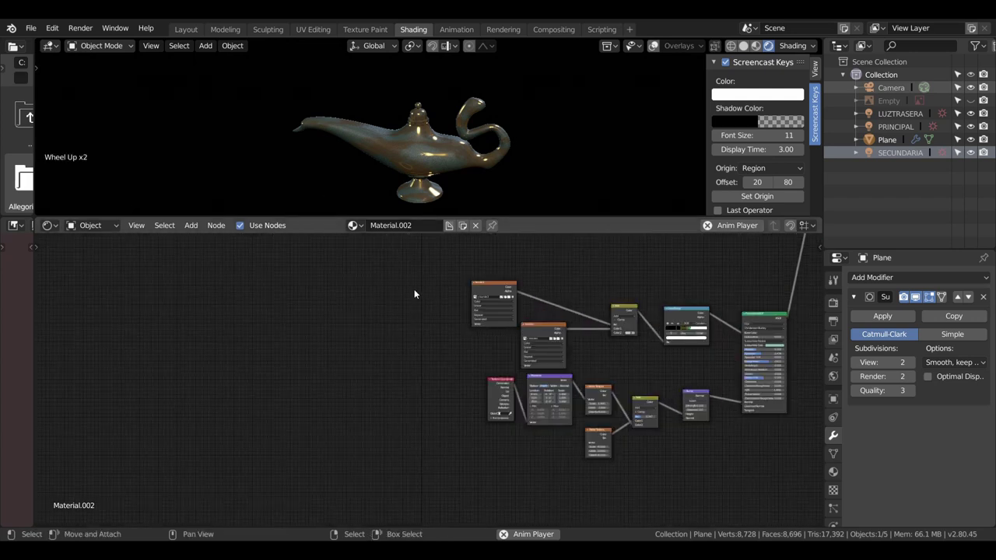
middle_click(395, 288)
Delete the second orange texture node from the upper cluster.
left_click(449, 382)
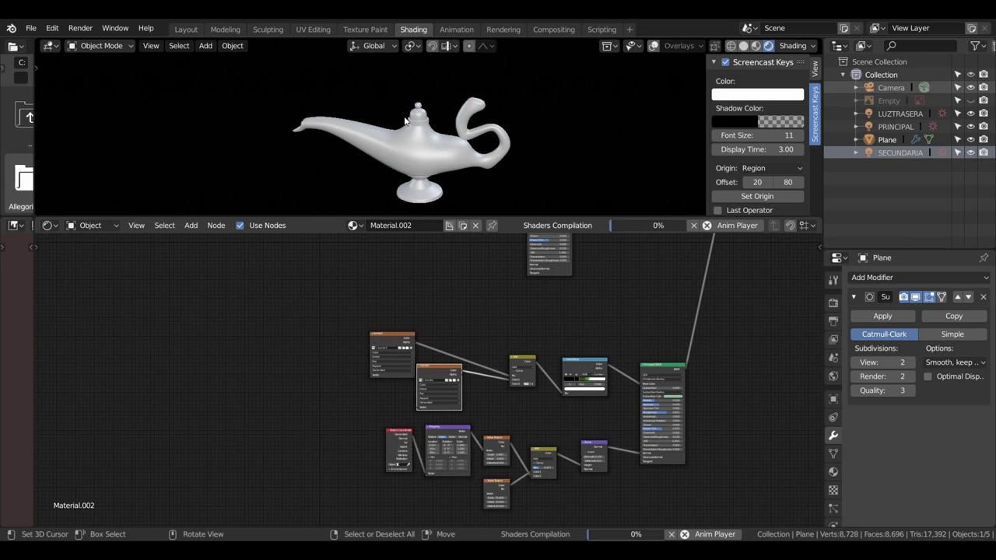
left_click(574, 359)
key("Delete")
left_click(573, 362)
key("Delete")
left_click(574, 361)
key("Delete")
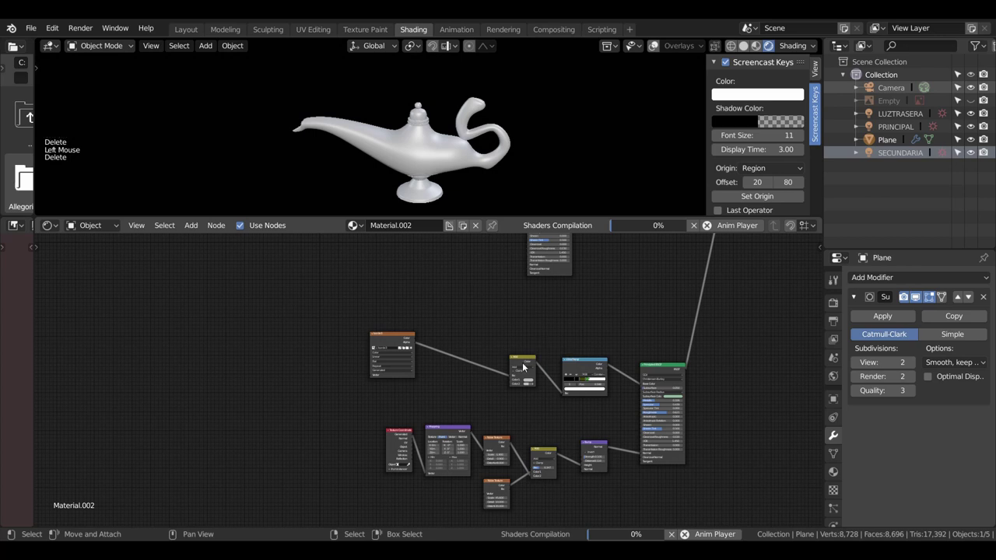
Delete the yellow mix node, leaving the lamp with a pinkish marbled glossy finish.
left_click(525, 359)
key("Delete")
left_click(570, 363)
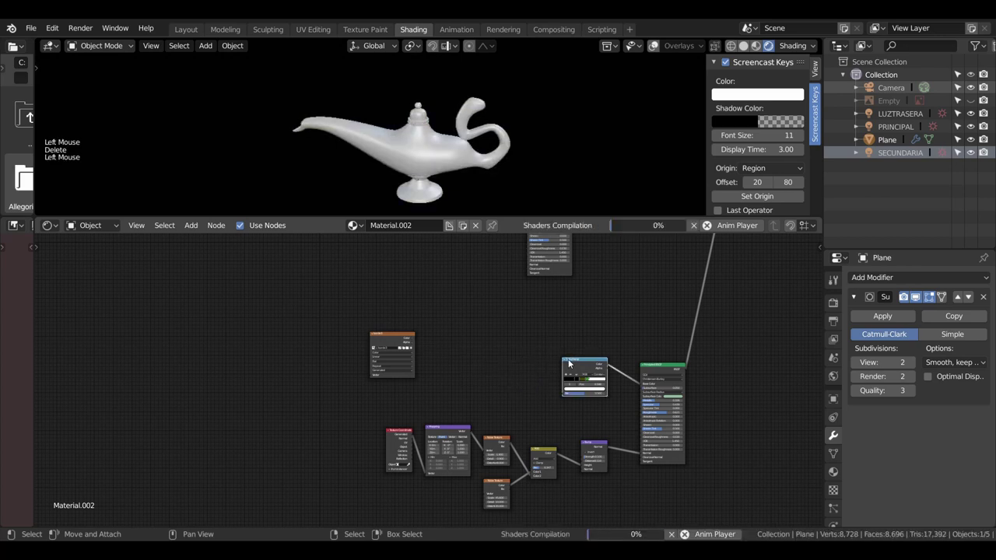
middle_click(532, 337)
scroll("down", 3)
left_click(507, 296)
left_click(511, 300)
scroll("up", 3)
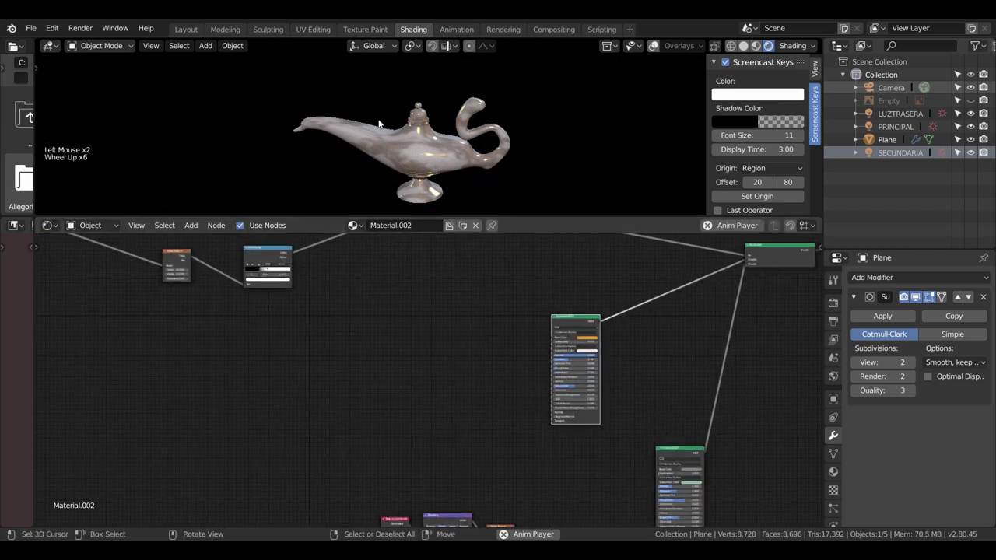
Zoom and pan over to the central Mix Shader and its incoming shader nodes.
scroll("up", 3)
scroll("down", 3)
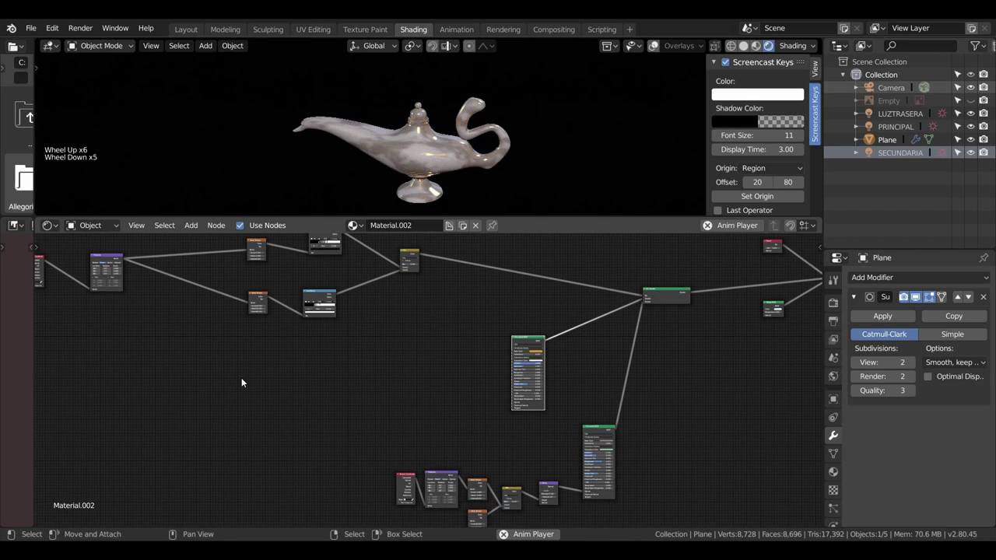
scroll("down", 3)
scroll("up", 3)
scroll("down", 3)
scroll("up", 3)
scroll("down", 3)
scroll("down", 3)
middle_click(638, 328)
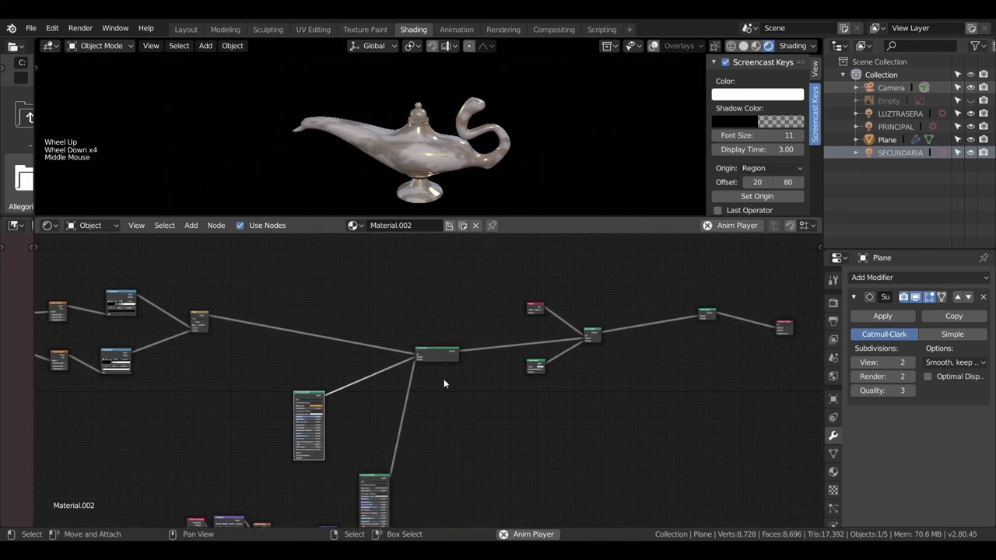
middle_click(417, 363)
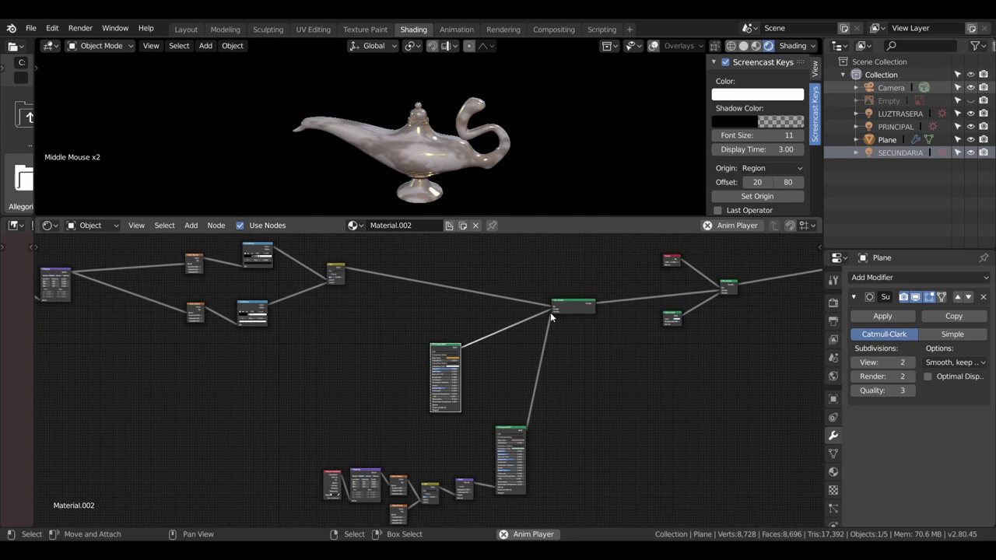
left_click(551, 318)
Reposition the central Mix Shader between its two shaders and unhook the lower Principled BSDF.
scroll("up", 3)
middle_click(582, 383)
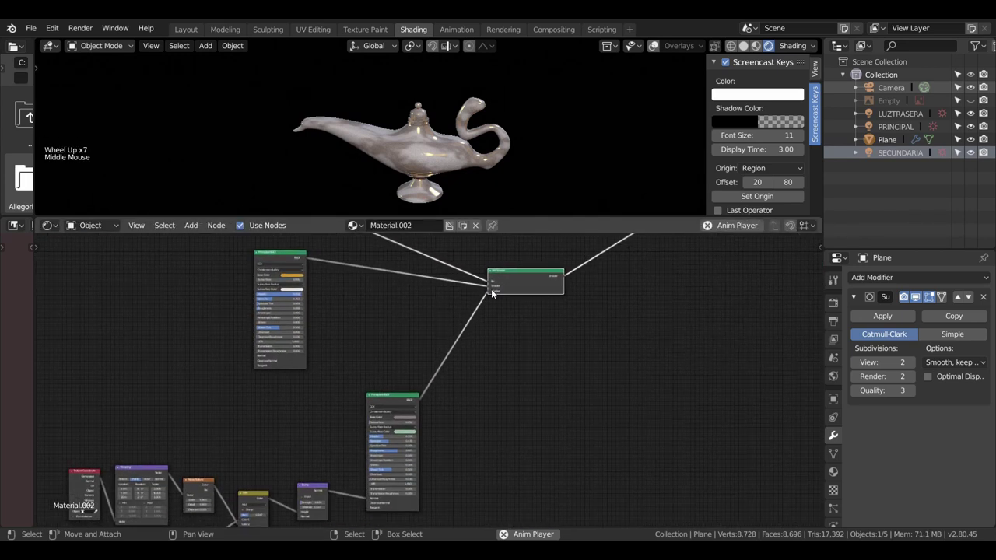
left_click(482, 296)
left_click(471, 320)
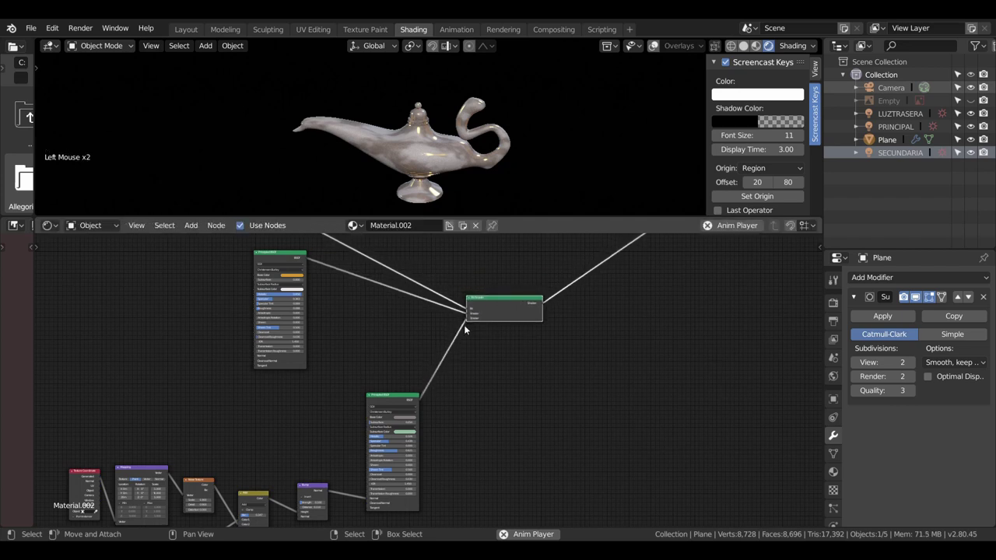
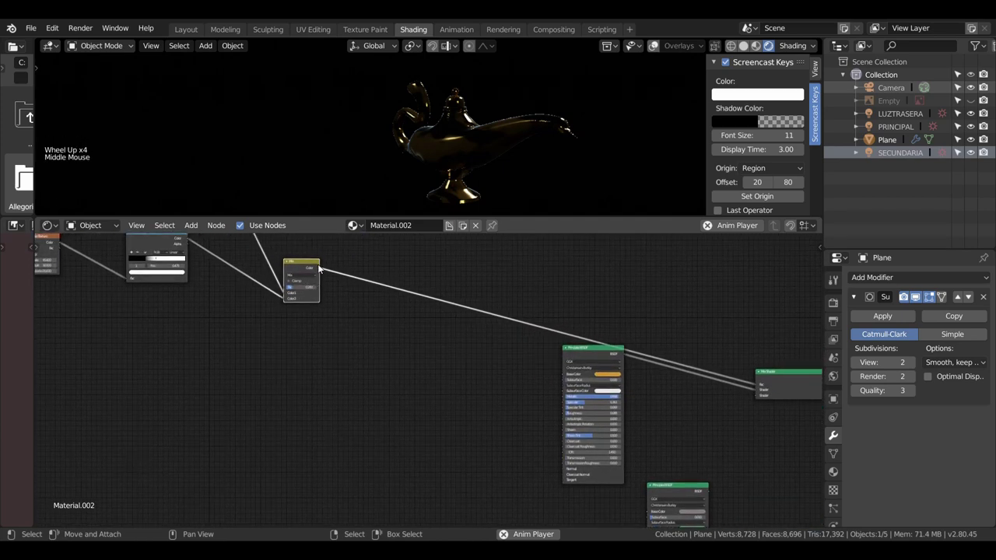
Link the Mix RGB Color output into the upper Principled BSDF's Base Color.
left_click(324, 271)
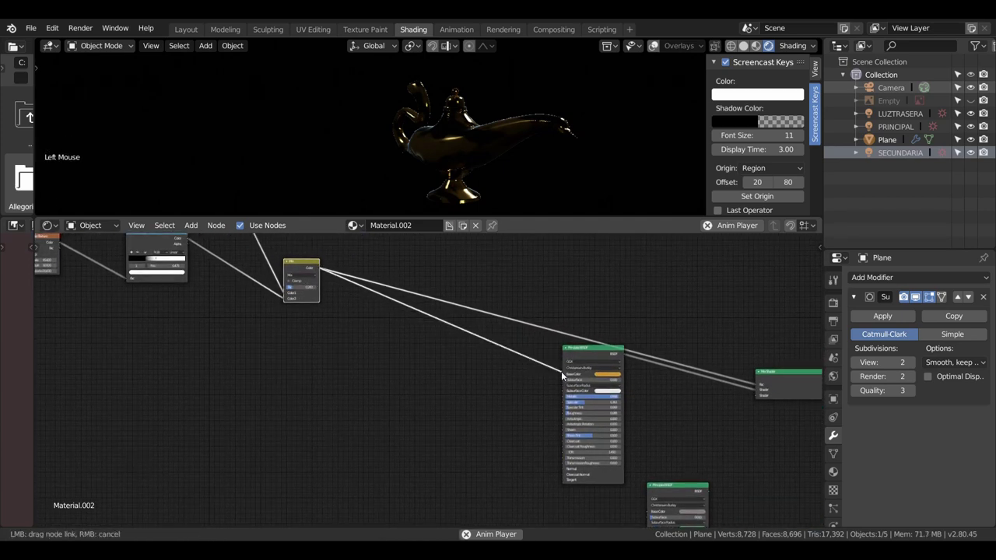